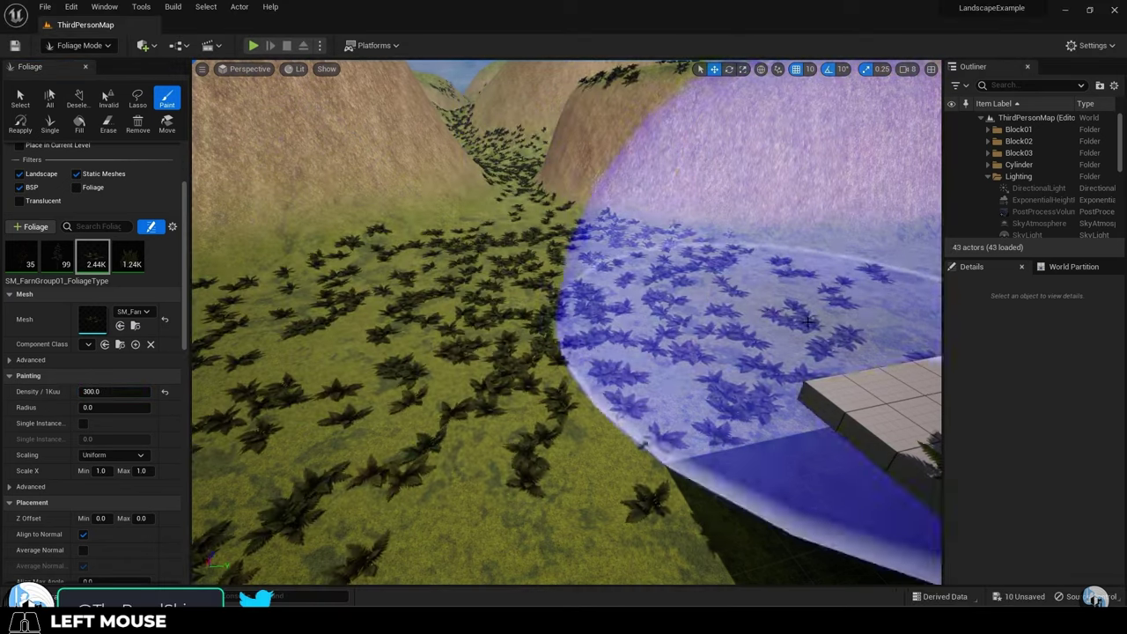
# Navigate the Content Browser into the Repeatless ORM ground materials folder.
pyautogui.click(285, 490)
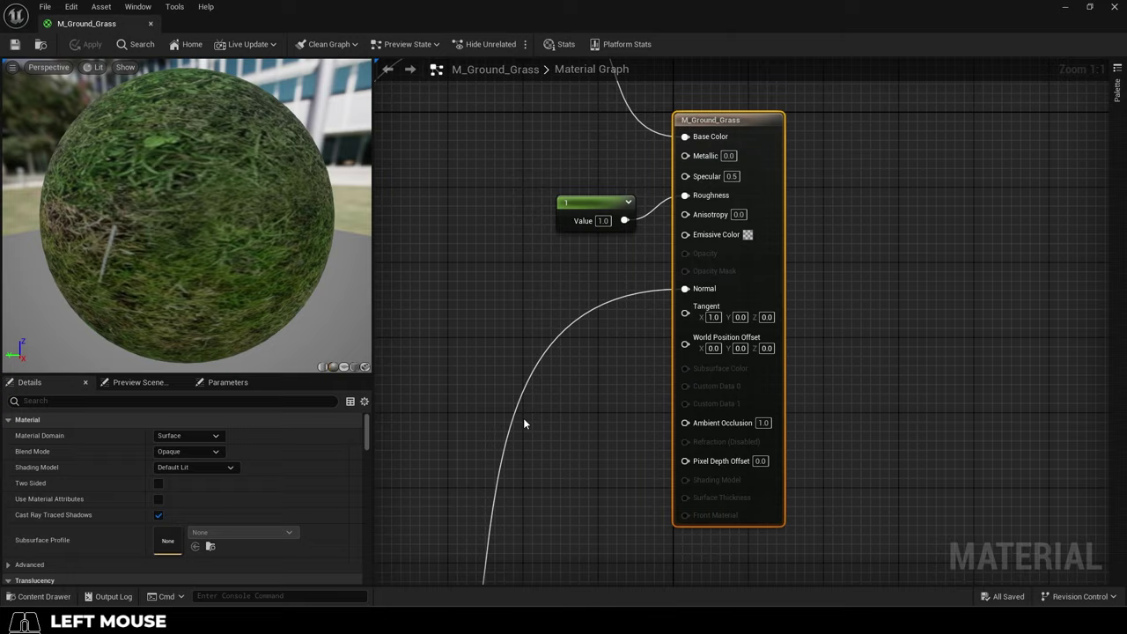
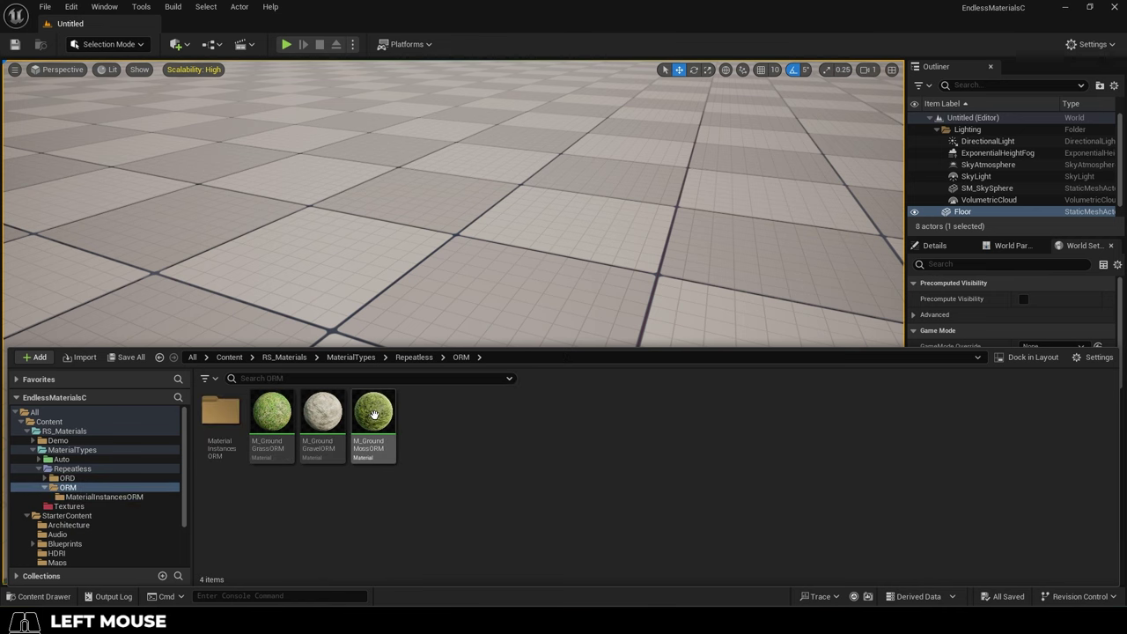
# Drag MI_GroundGrassORM from MaterialInstancesORM onto the floor and open it in full-screen layout.
pyautogui.click(225, 421)
pyautogui.doubleClick(222, 414)
pyautogui.doubleClick(378, 417)
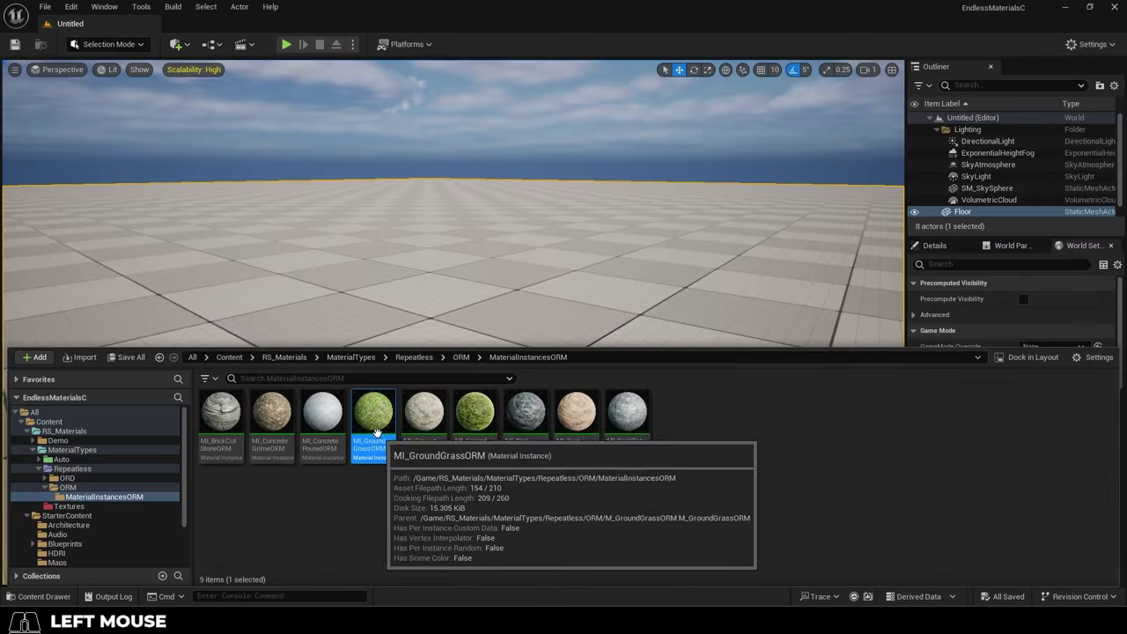
pyautogui.moveTo(376, 413); pyautogui.dragTo(489, 284)
pyautogui.press('F11')
# Enable override on all of the grass instance's parameters in its Details panel.
pyautogui.rightClick(941, 147)
pyautogui.click(926, 142)
pyautogui.click(929, 158)
pyautogui.click(928, 174)
pyautogui.moveTo(929, 216); pyautogui.dragTo(929, 216)
pyautogui.click(926, 251)
pyautogui.moveTo(930, 284); pyautogui.dragTo(929, 284)
pyautogui.click(926, 320)
pyautogui.moveTo(928, 339); pyautogui.dragTo(928, 343)
pyautogui.click(929, 357)
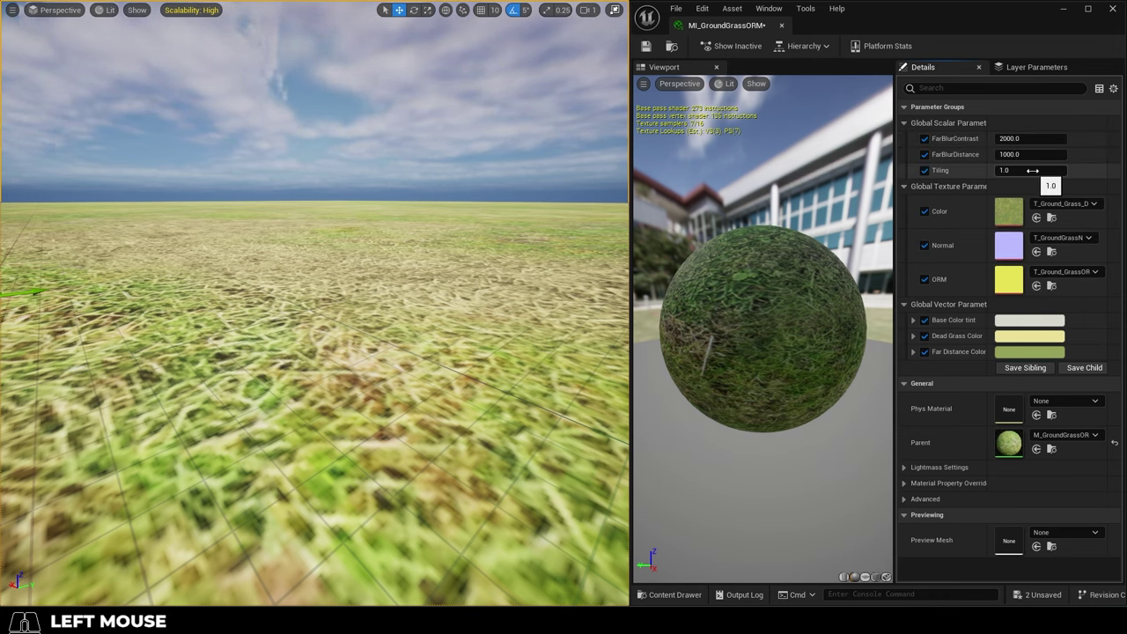
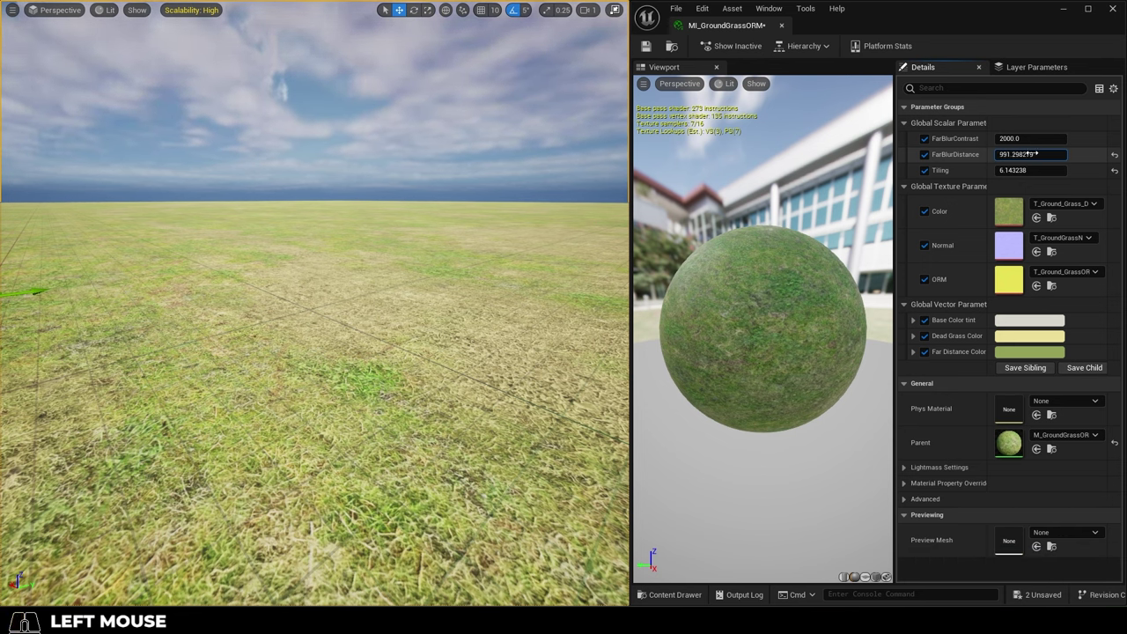
# Test FarBlurDistance, restore it to 1000, and bring up the base colour tint picker.
pyautogui.click(1066, 335)
pyautogui.press('ctrl+z')
pyautogui.click(1065, 335)
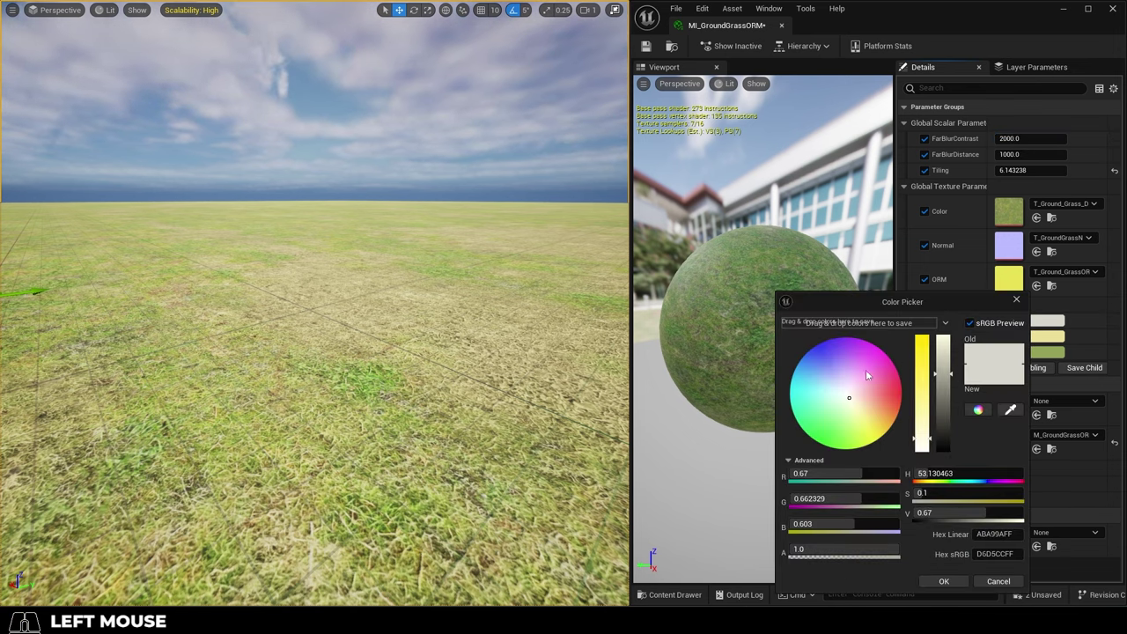
# Try a new tint colour, undo it and confirm the Color Picker.
pyautogui.click(1066, 336)
pyautogui.press('ctrl+z')
pyautogui.click(1033, 344)
pyautogui.moveTo(1065, 320); pyautogui.dragTo(1065, 320)
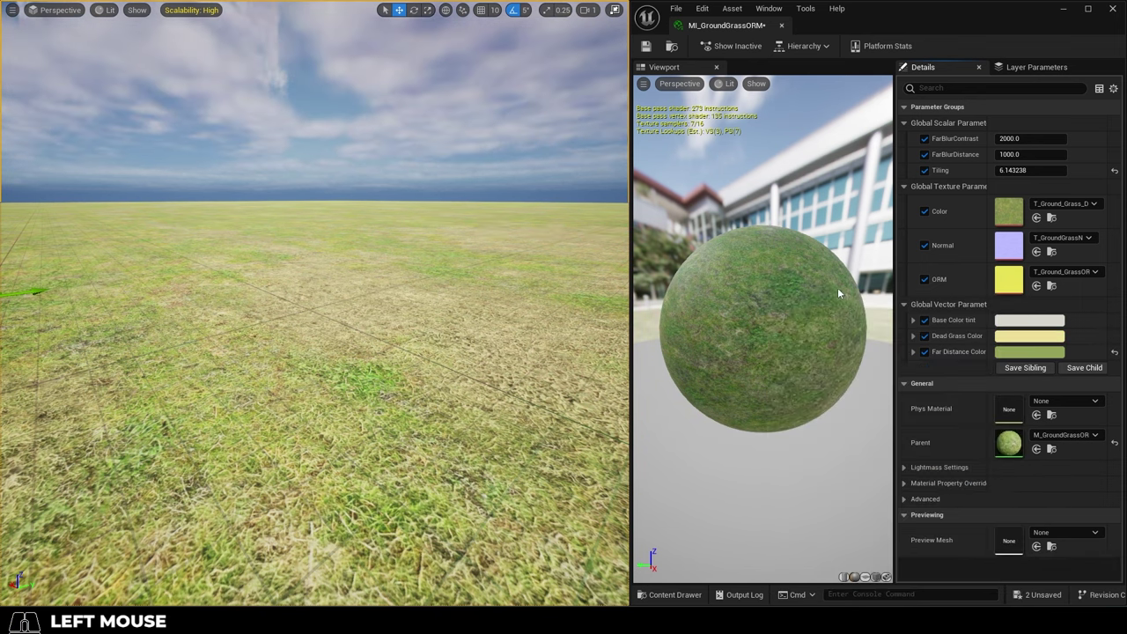
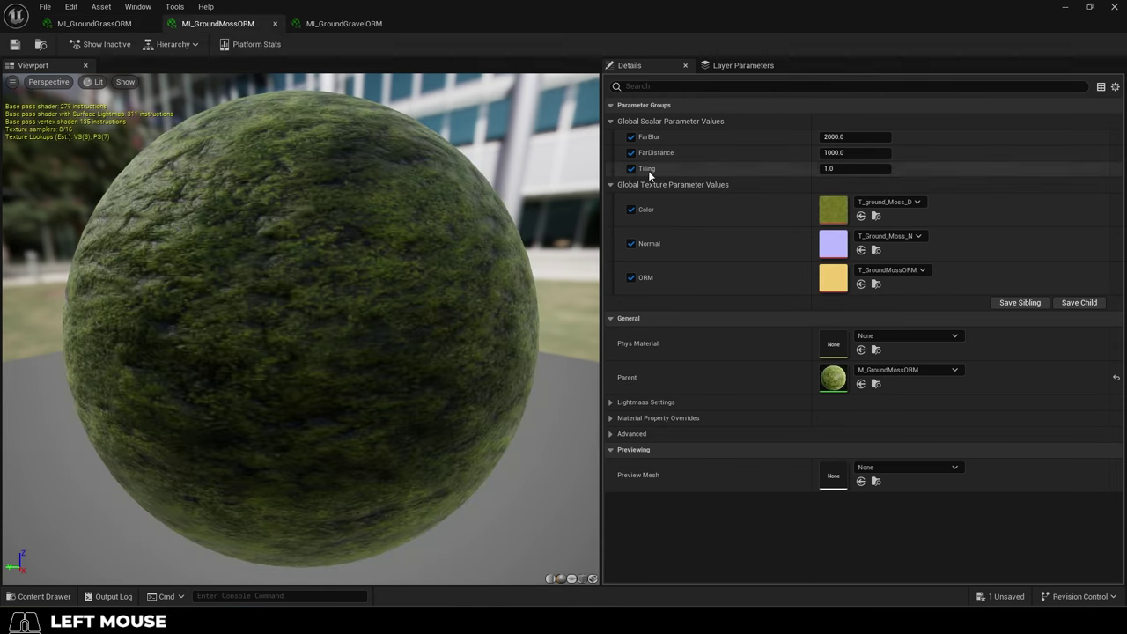
# Browse the gravel, moss and grass instances, then return to DemoMap's MaterialTypes folder.
pyautogui.click(341, 28)
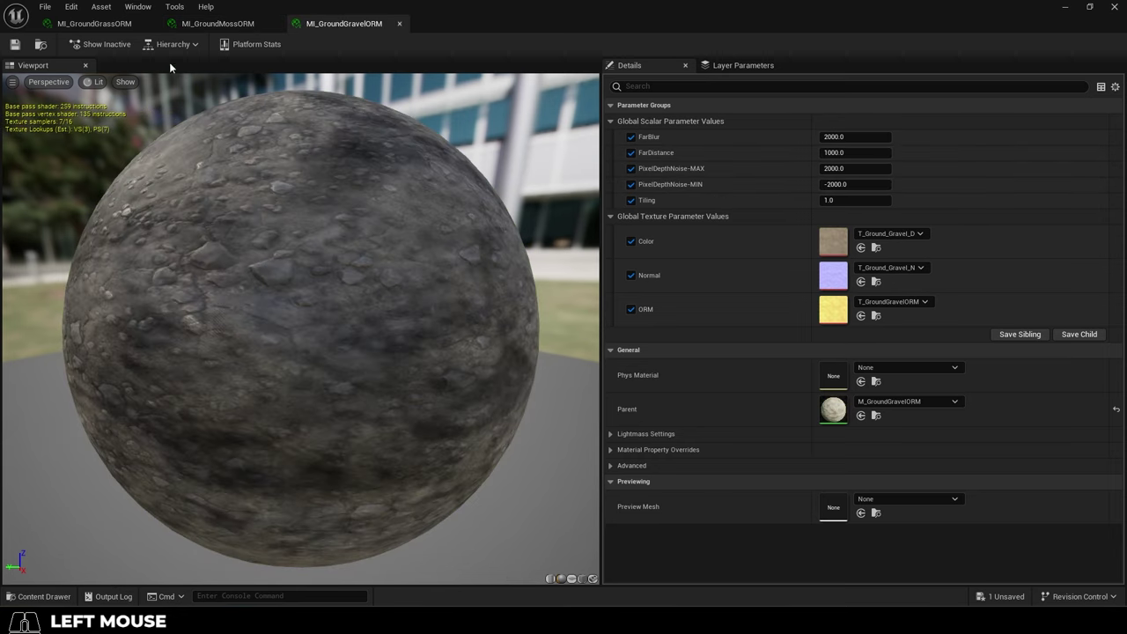
pyautogui.click(237, 28)
pyautogui.click(129, 25)
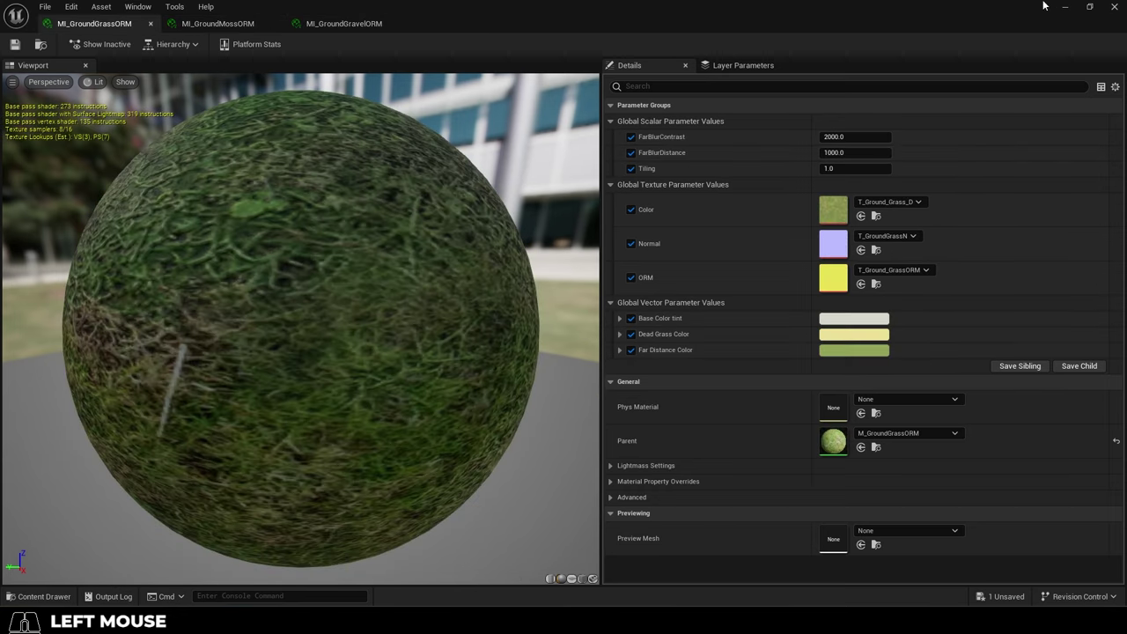
pyautogui.click(1056, 4)
pyautogui.doubleClick(273, 411)
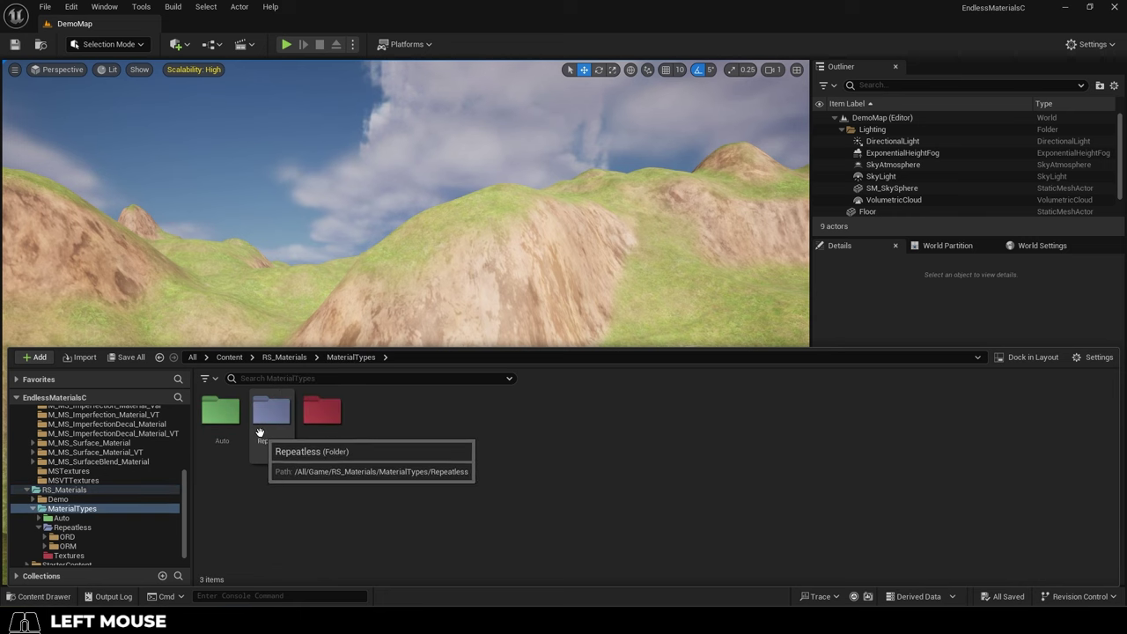
# Bring up Quixel Bridge grass surfaces and select Clover Patches on Grass.
pyautogui.click(270, 416)
pyautogui.click(227, 416)
pyautogui.doubleClick(228, 417)
pyautogui.click(379, 408)
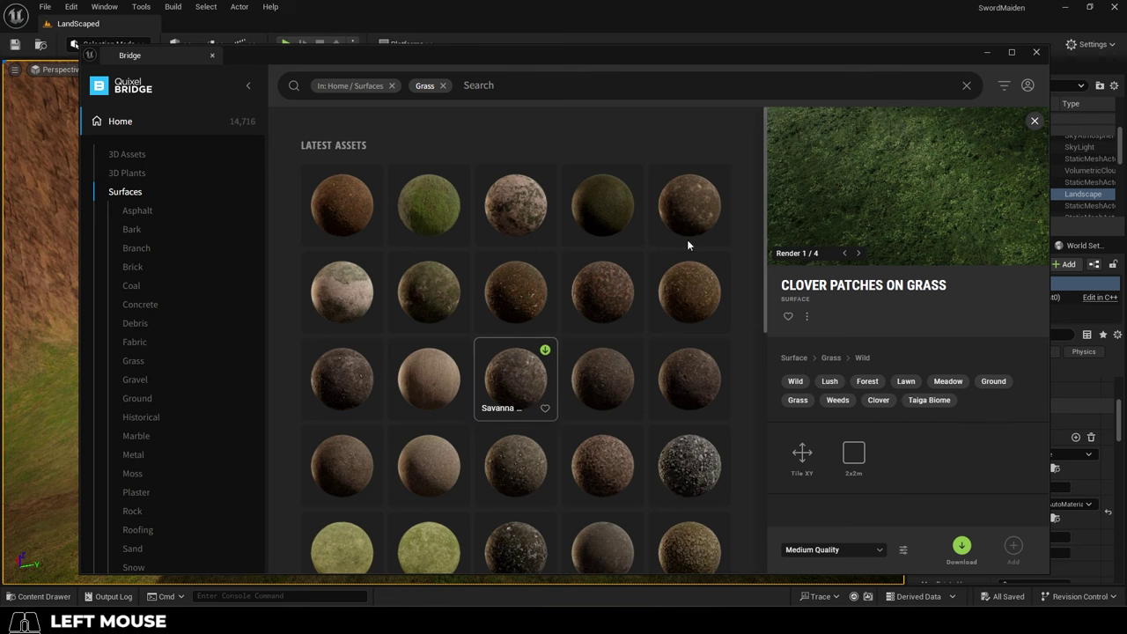
# Download Clover Patches on Grass and pick the Clover surface from the results.
pyautogui.middleClick(502, 332)
pyautogui.scroll(3)
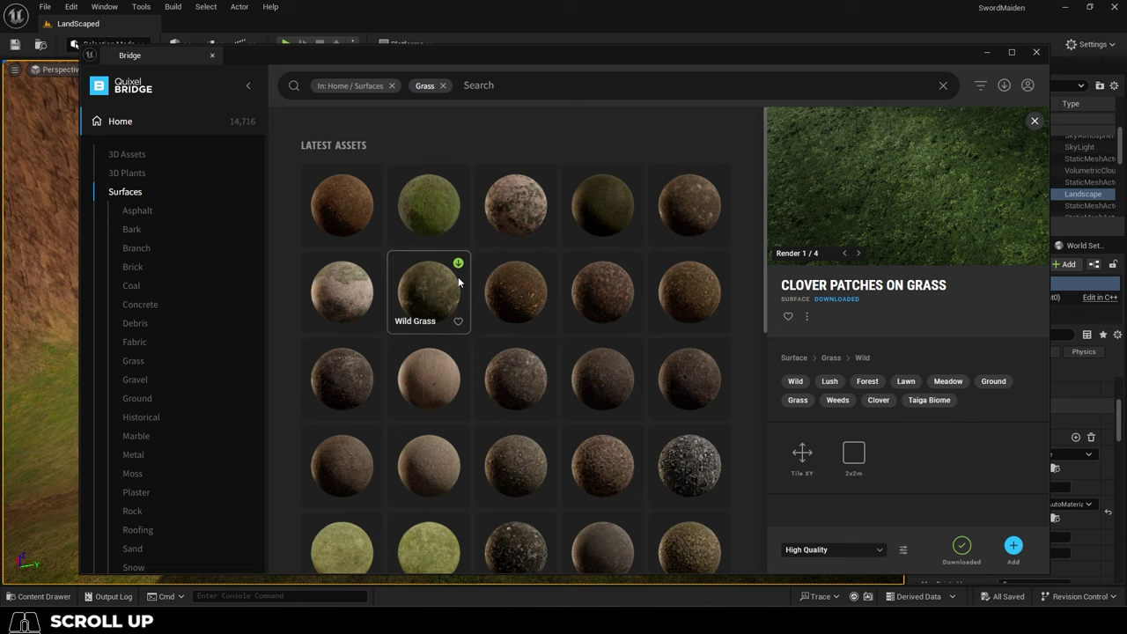
pyautogui.middleClick(462, 281)
pyautogui.scroll(3)
pyautogui.scroll(-3)
pyautogui.click(351, 262)
# Download the Clover surface and add it to the project's Megascans folder.
pyautogui.click(962, 547)
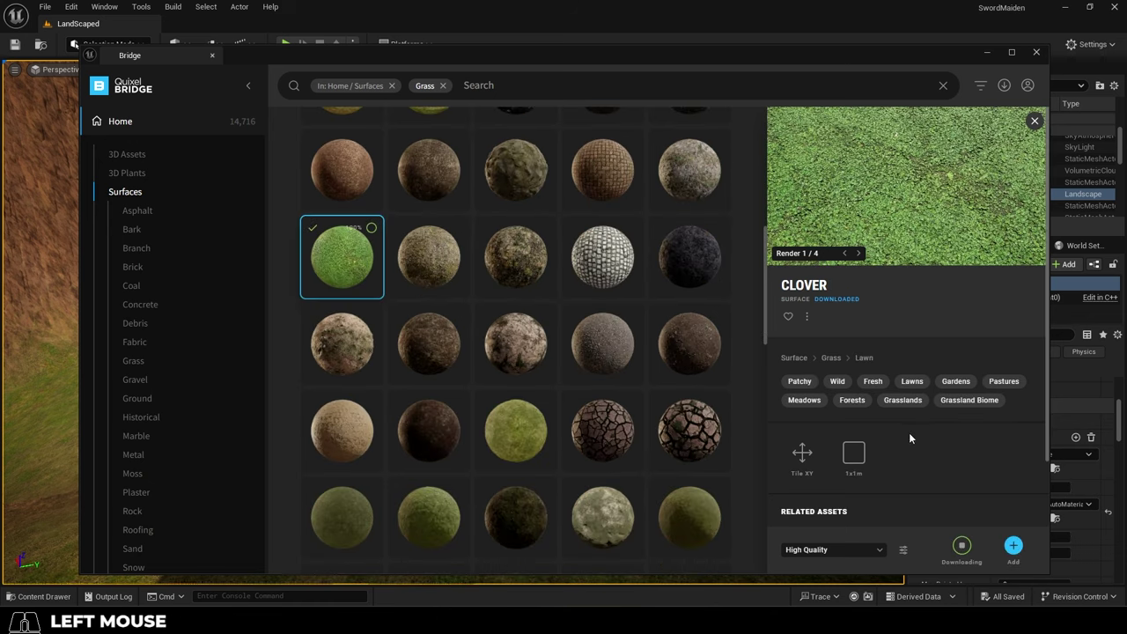
pyautogui.click(1023, 554)
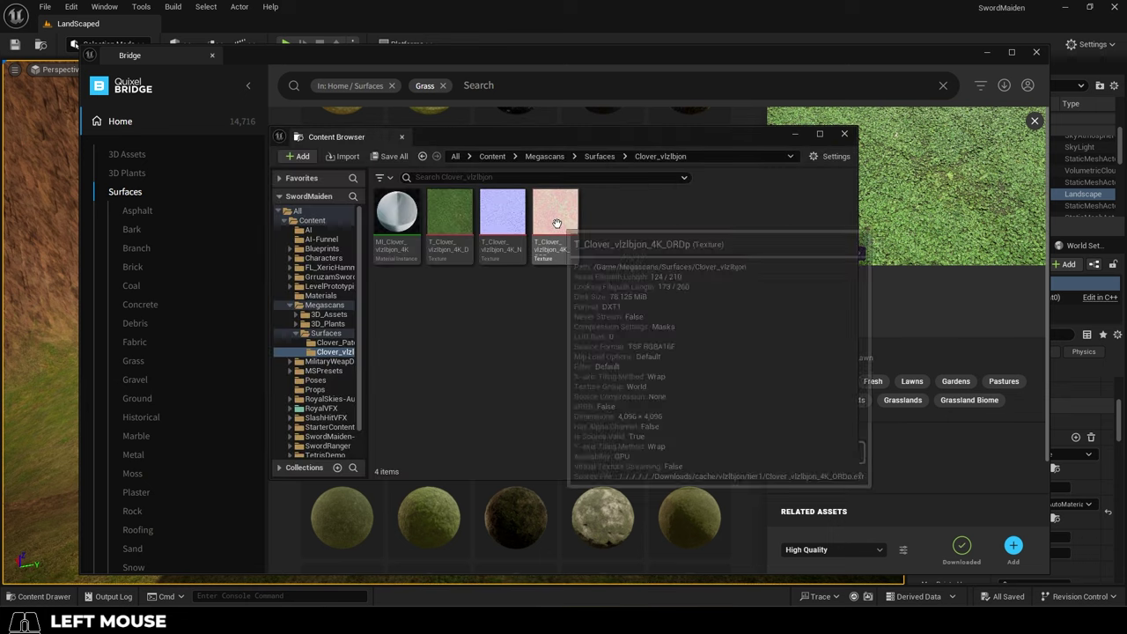
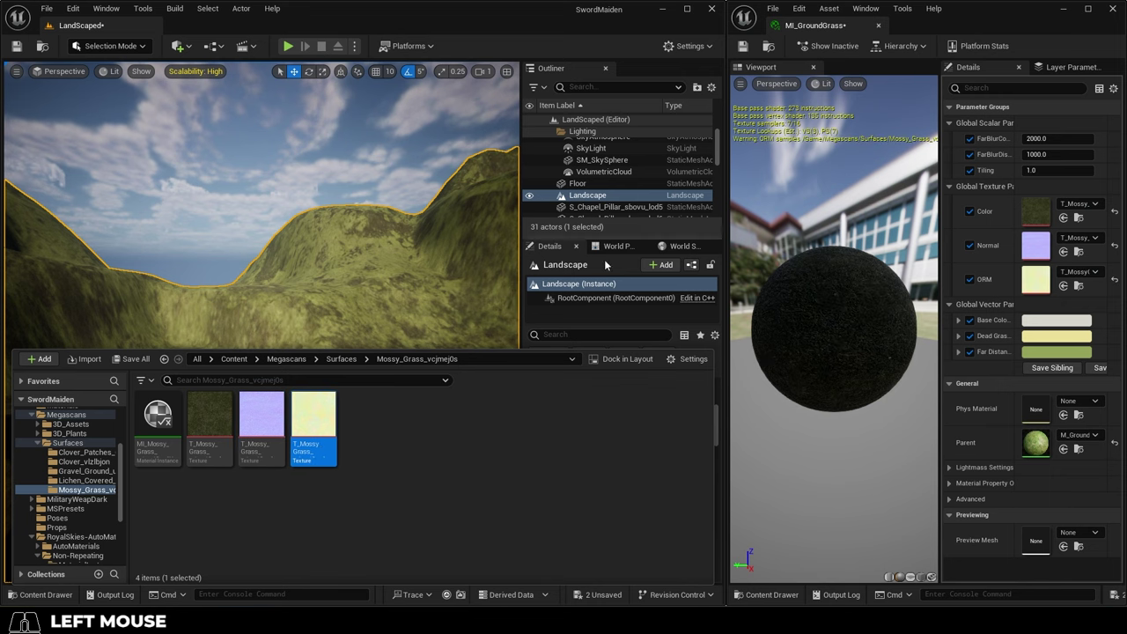
# Adjust the MI_GroundGrass tiling value toward 0.408 for the mossy grass textures.
pyautogui.rightClick(1092, 319)
pyautogui.click(1092, 320)
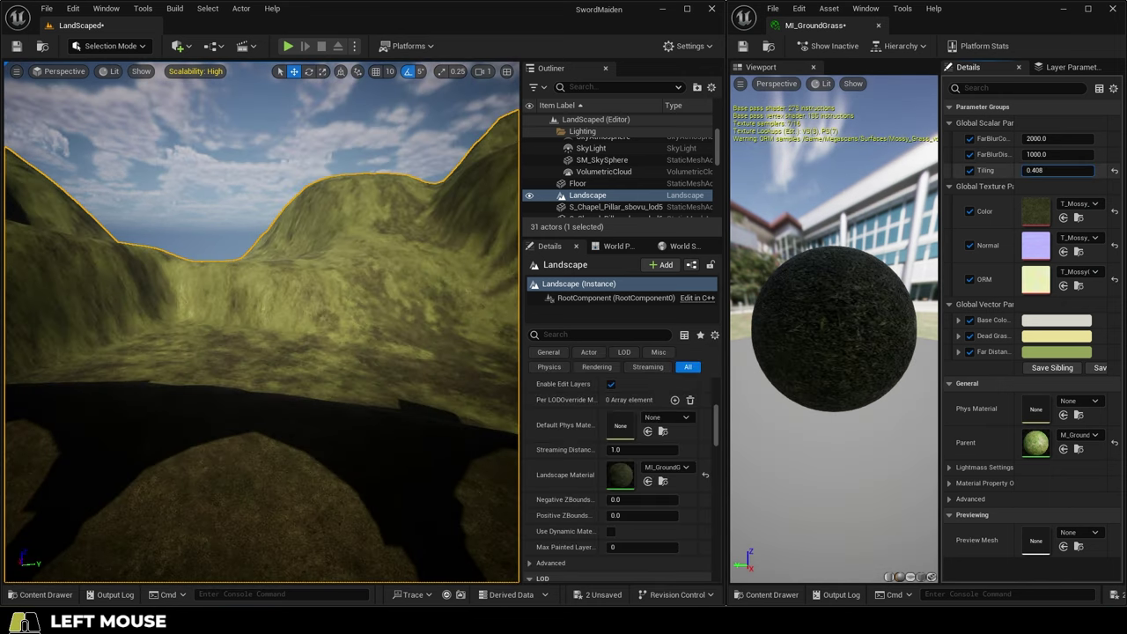
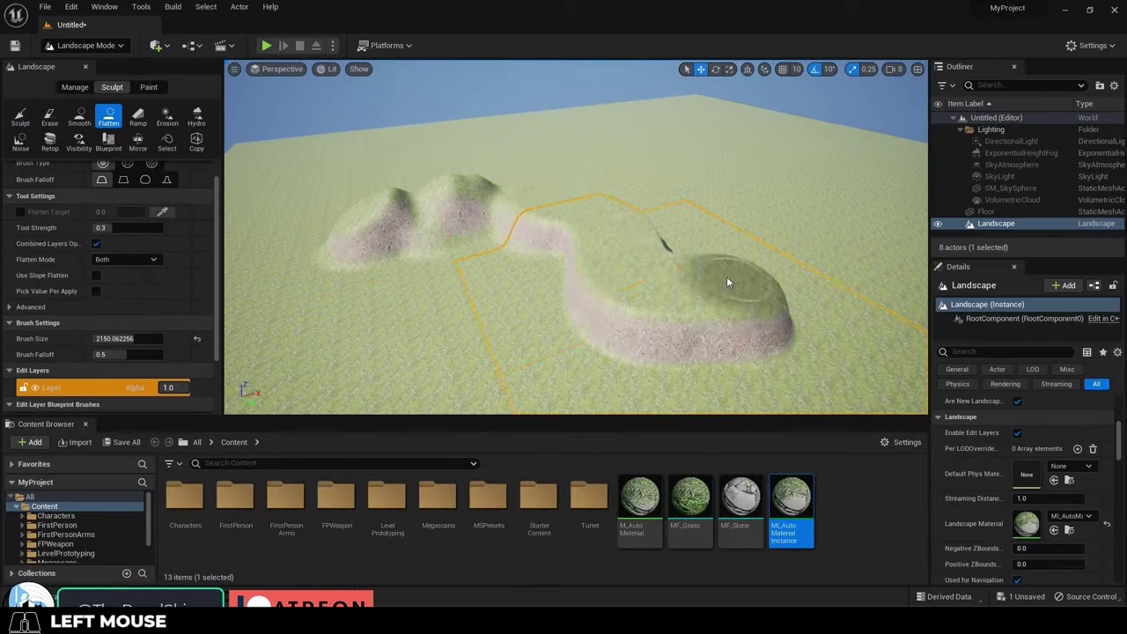
# Enable GrassDirtBias at -2.18 and GrassDirtSharp at 6.98 on MI_AutoMaterialORD.
pyautogui.click(233, 504)
pyautogui.click(278, 501)
pyautogui.click(223, 509)
pyautogui.click(221, 506)
pyautogui.middleClick(964, 513)
pyautogui.scroll(-3)
pyautogui.click(1046, 541)
pyautogui.press('ctrl+space')
# Assign T_Ground_Moss_N as the auto material's Normal texture.
pyautogui.click(564, 500)
pyautogui.moveTo(622, 508); pyautogui.dragTo(1000, 452)
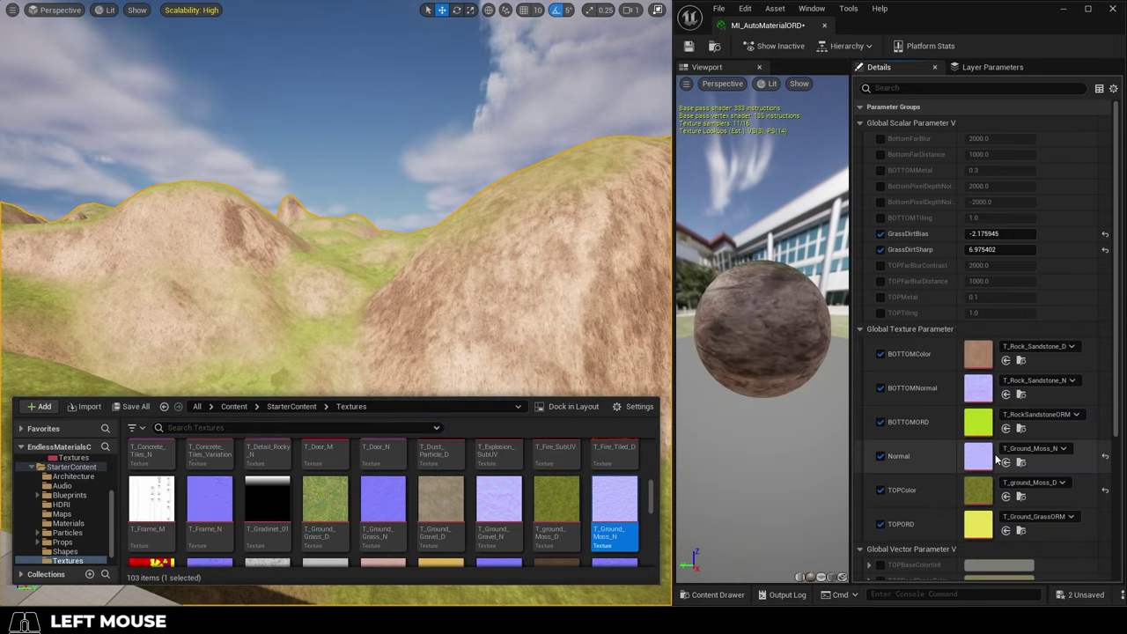